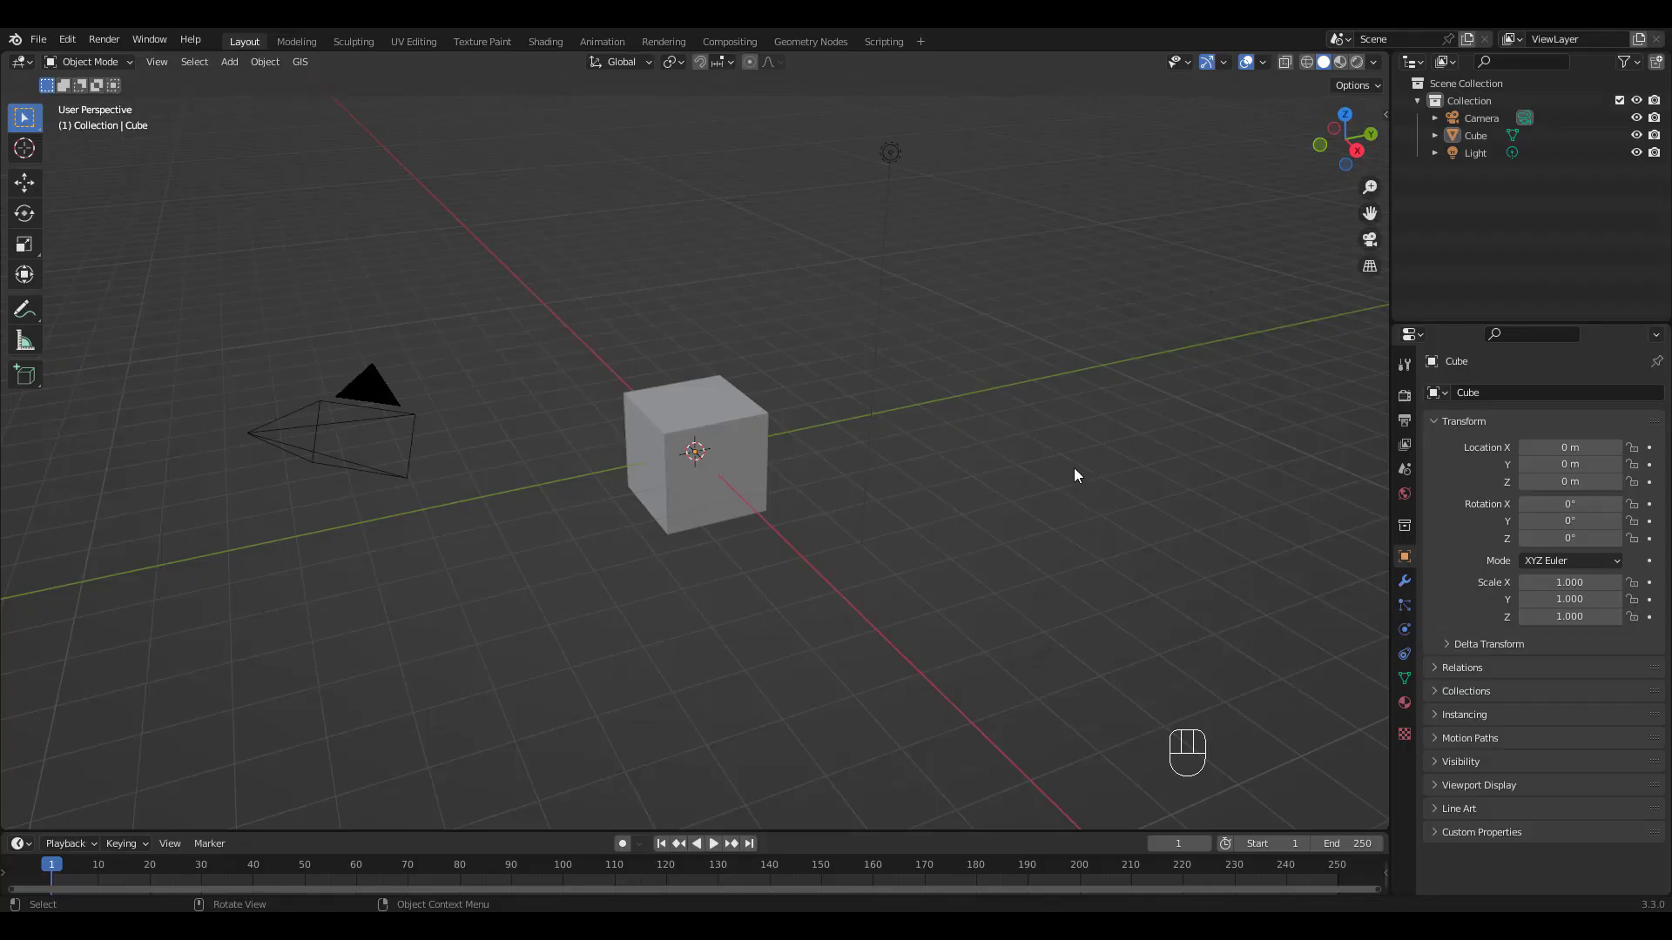
Delete the default camera, cube and light, leaving an empty scene
left_click(1080, 466)
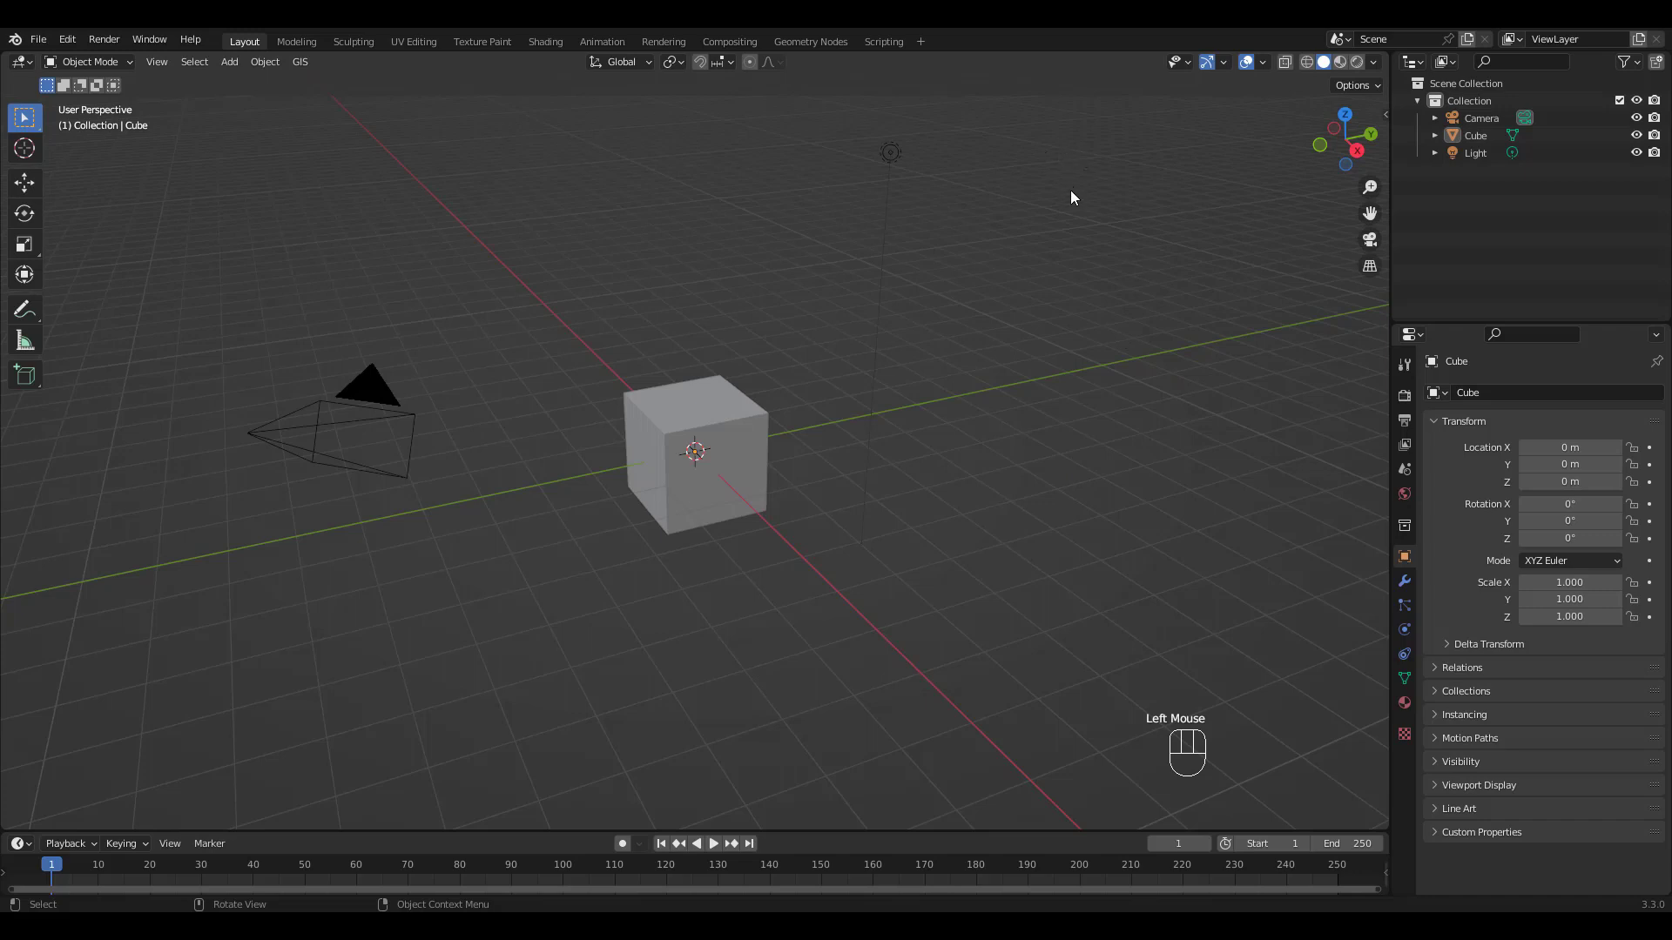
left_click(310, 207)
key("Delete")
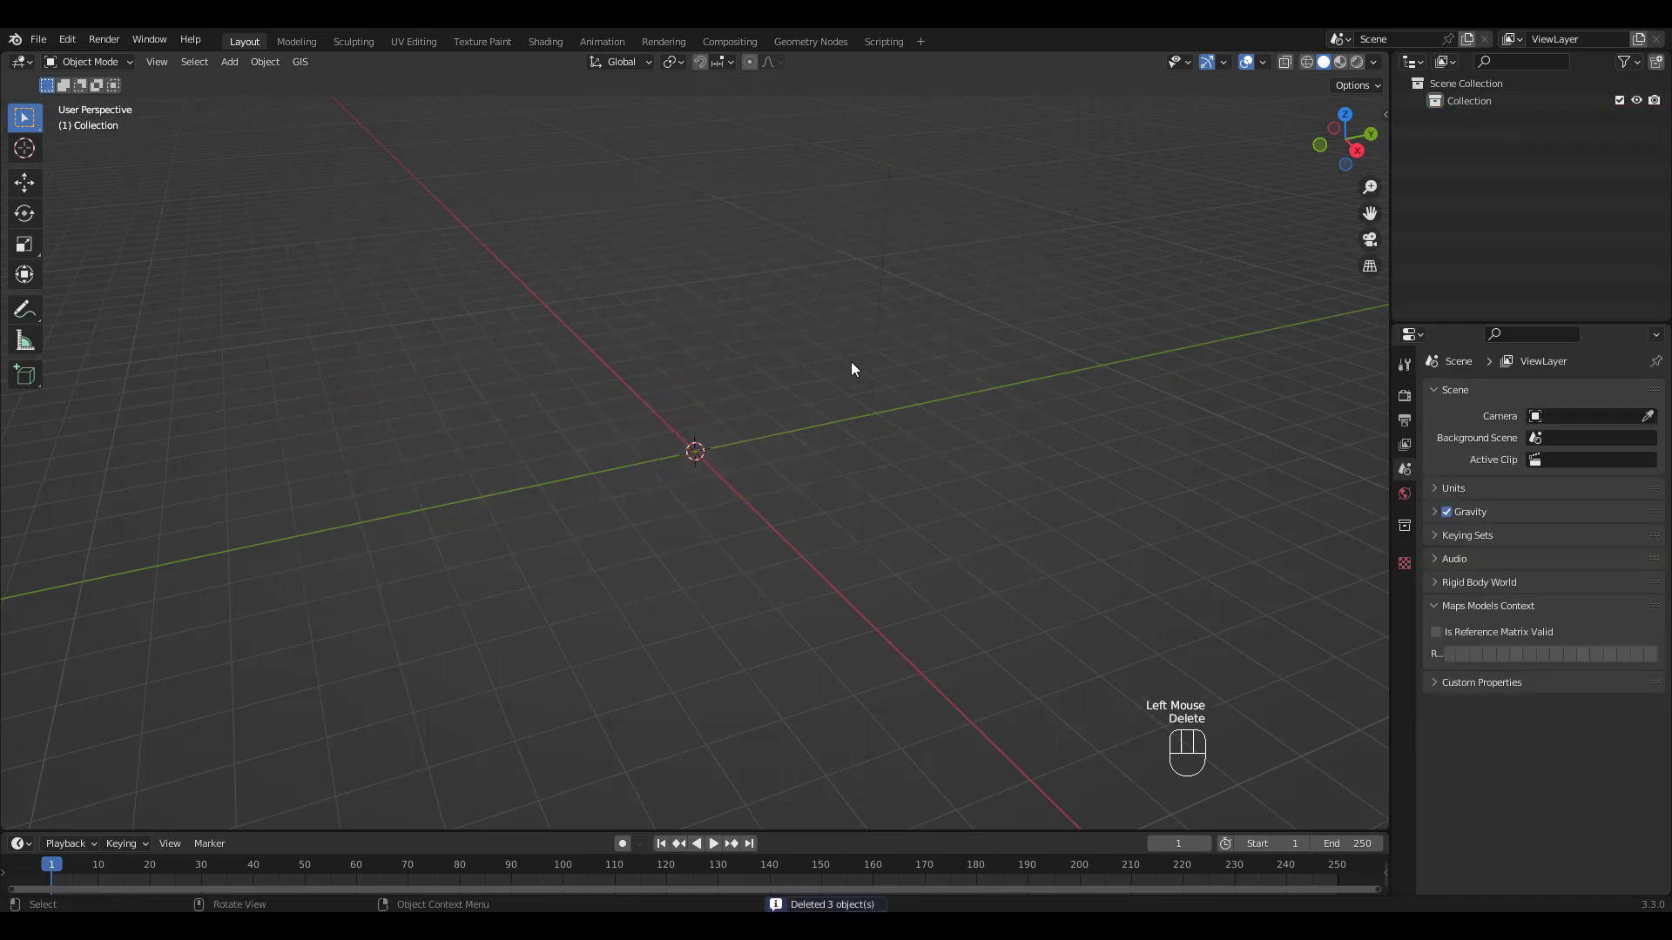
left_click_drag(767, 448, 871, 441)
left_click_drag(867, 422, 878, 402)
left_click_drag(876, 400, 839, 396)
Show the sidebar and switch to the Mixamo control rig tab
key("n")
left_click(1383, 290)
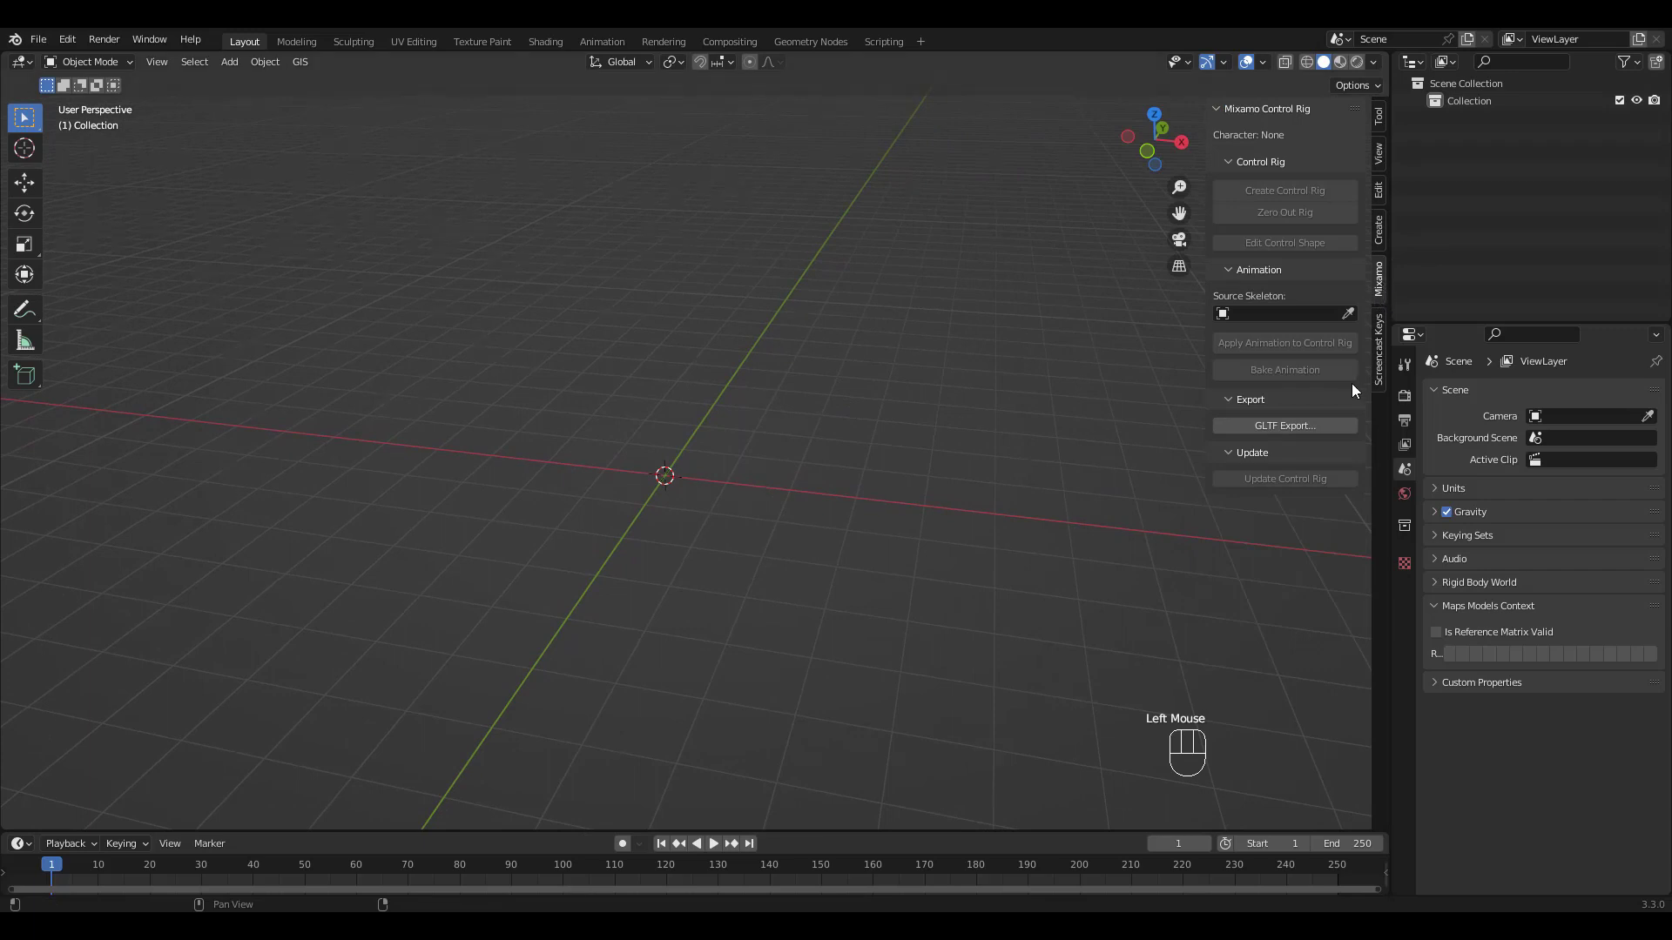
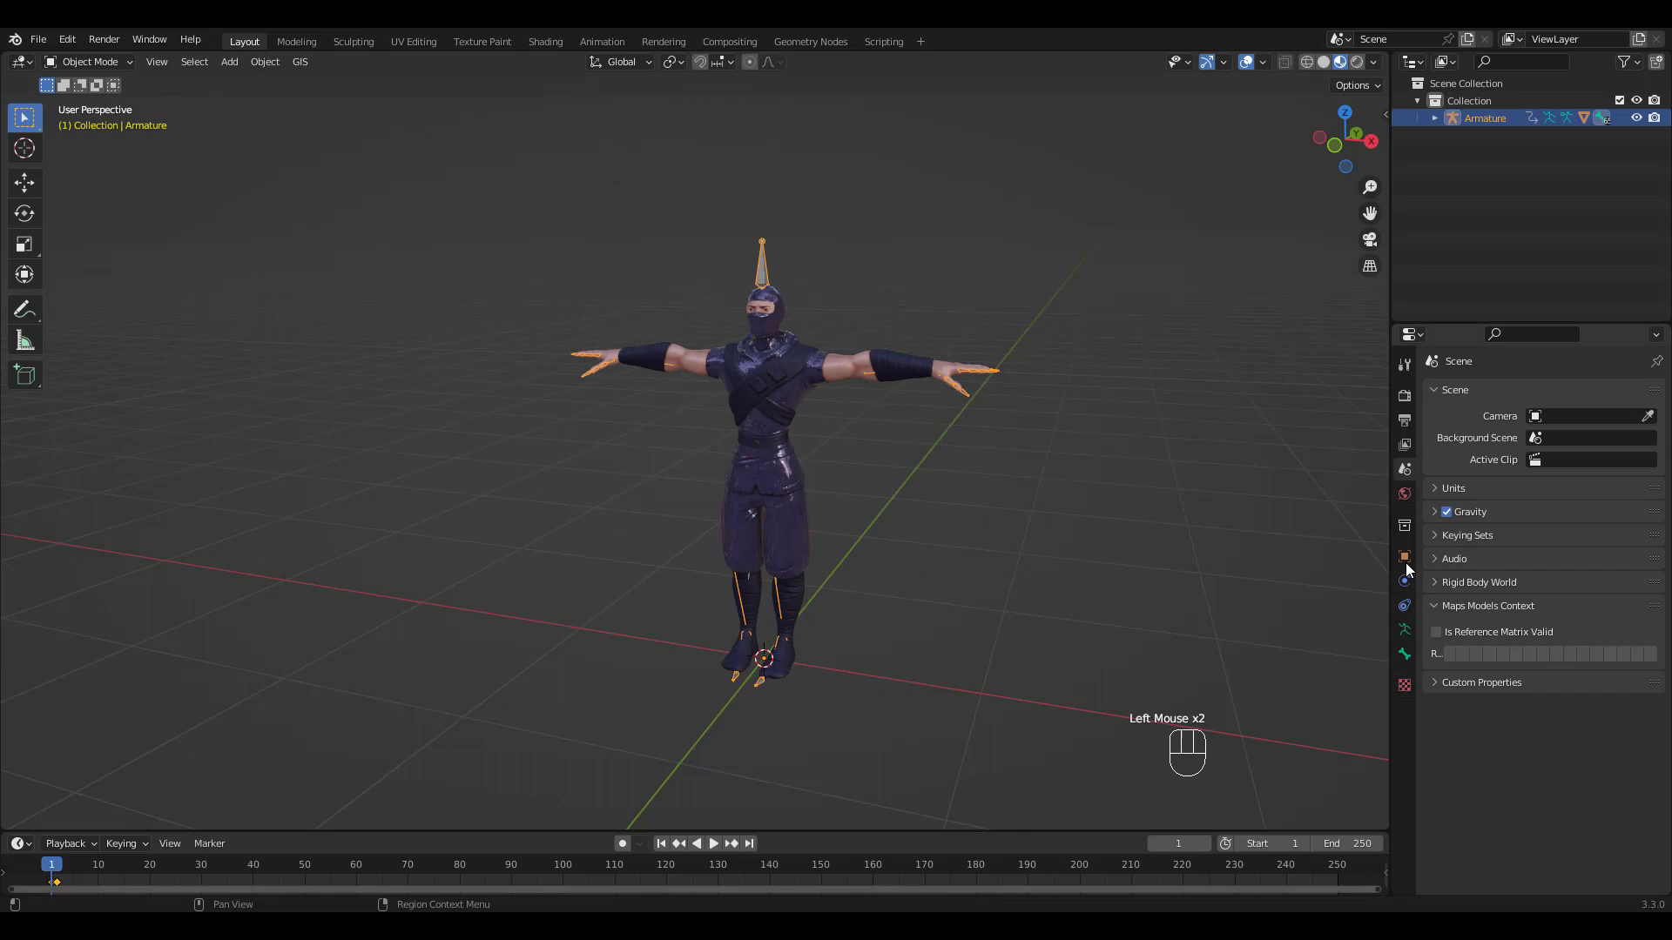
Enable In Front in the armature's Viewport Display so bones show through the body
left_click(1440, 767)
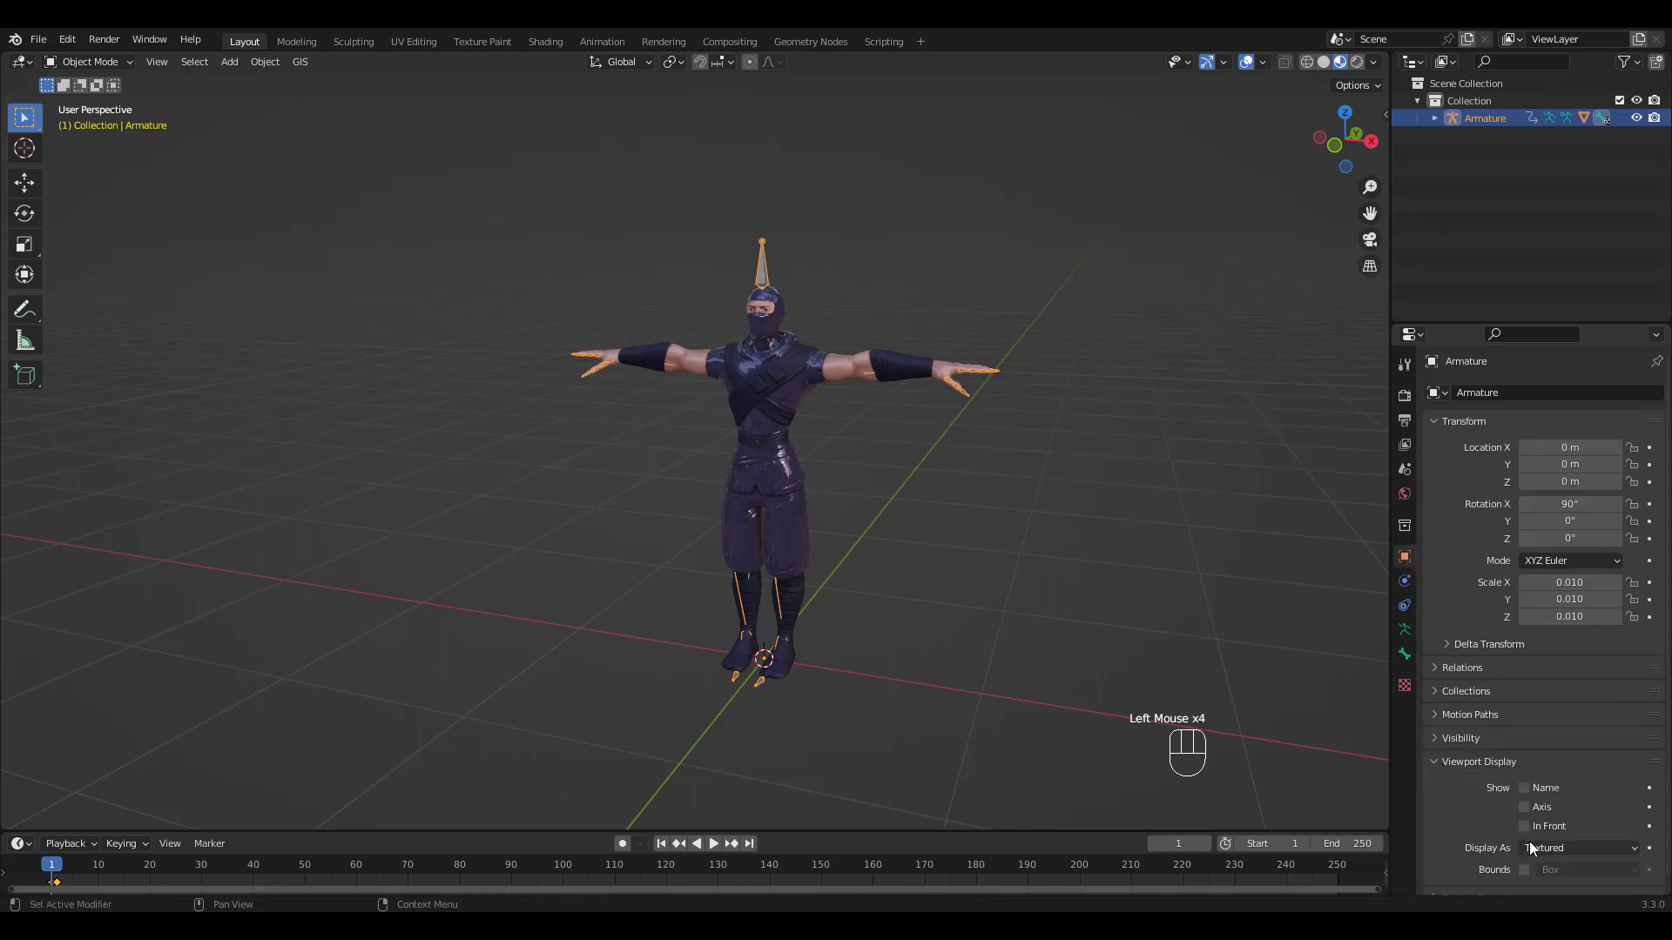
left_click(1532, 832)
left_click_drag(848, 403, 873, 390)
middle_click(817, 338)
key("ctrl+Tab")
left_click_drag(872, 471, 855, 455)
middle_click(856, 469)
left_click_drag(858, 493, 811, 477)
left_click(731, 728)
Test-rotate the LeftLeg bone in Pose Mode to check the skinning, then undo it
left_click_drag(754, 684, 739, 696)
key("r")
left_click(719, 664)
key("ctrl+z")
left_click(735, 616)
left_click(706, 575)
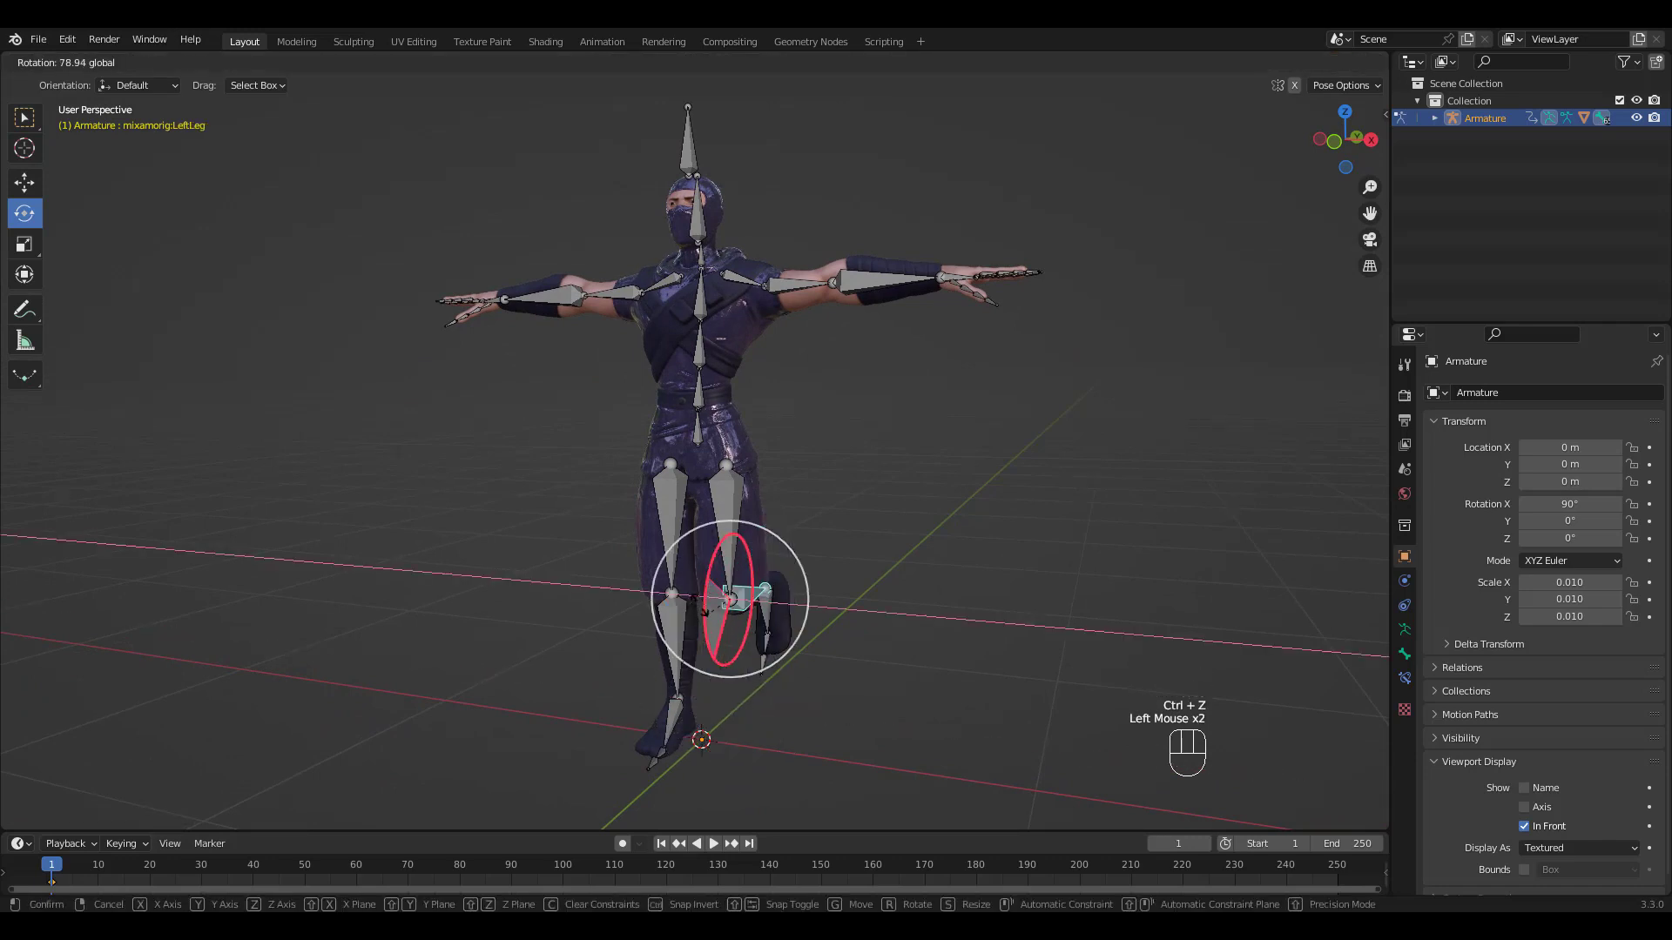
key("ctrl+z")
left_click_drag(974, 373, 1007, 379)
key("ctrl+Tab")
Return to Object Mode with the ninja armature selected and the Mixamo panel shown
left_click(1002, 417)
key("n")
left_click(1386, 328)
left_click(894, 292)
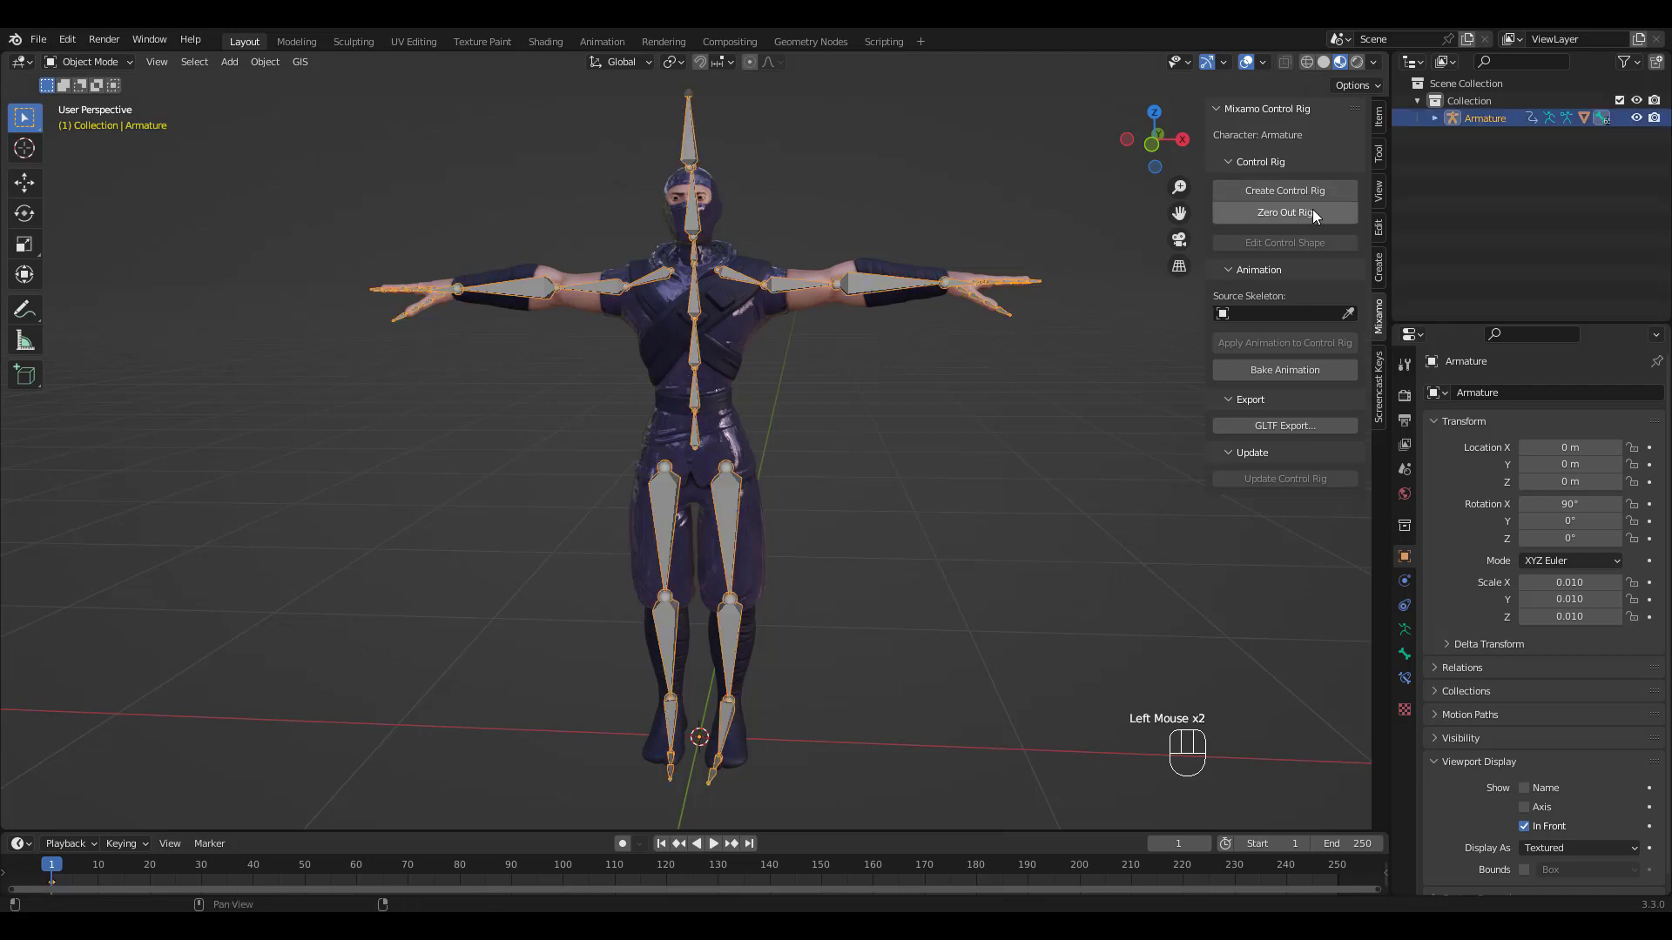
Create the Mixamo control rig with IK arms and legs around the ninja
left_click(1317, 219)
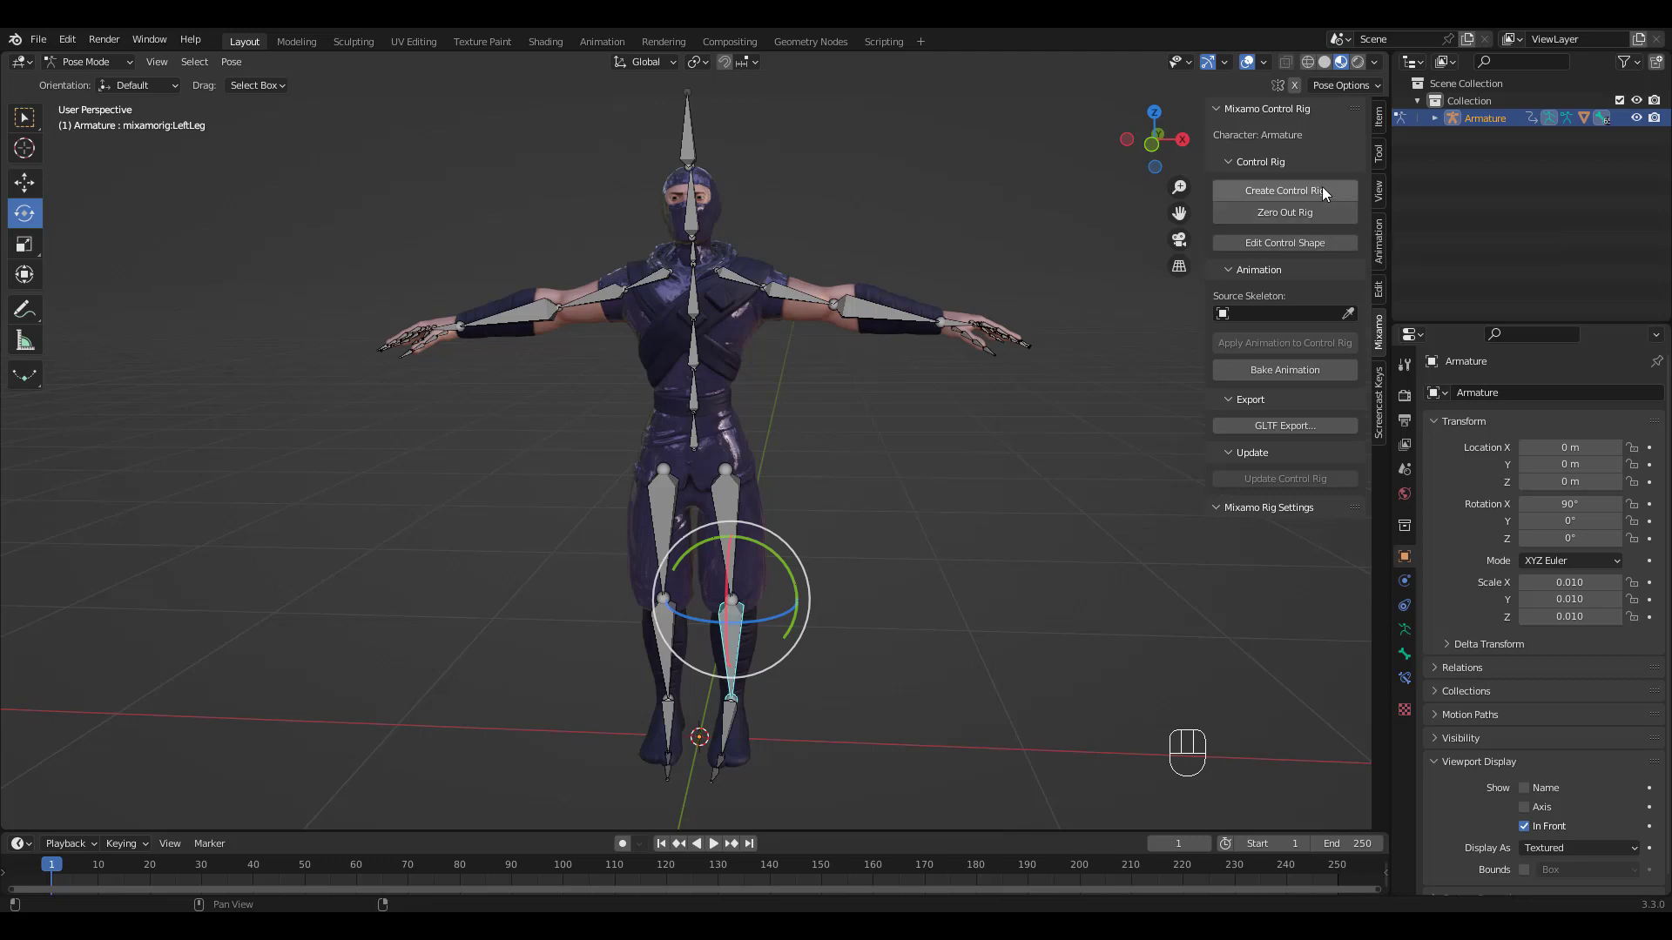
left_click_drag(1326, 193, 1217, 397)
key("e")
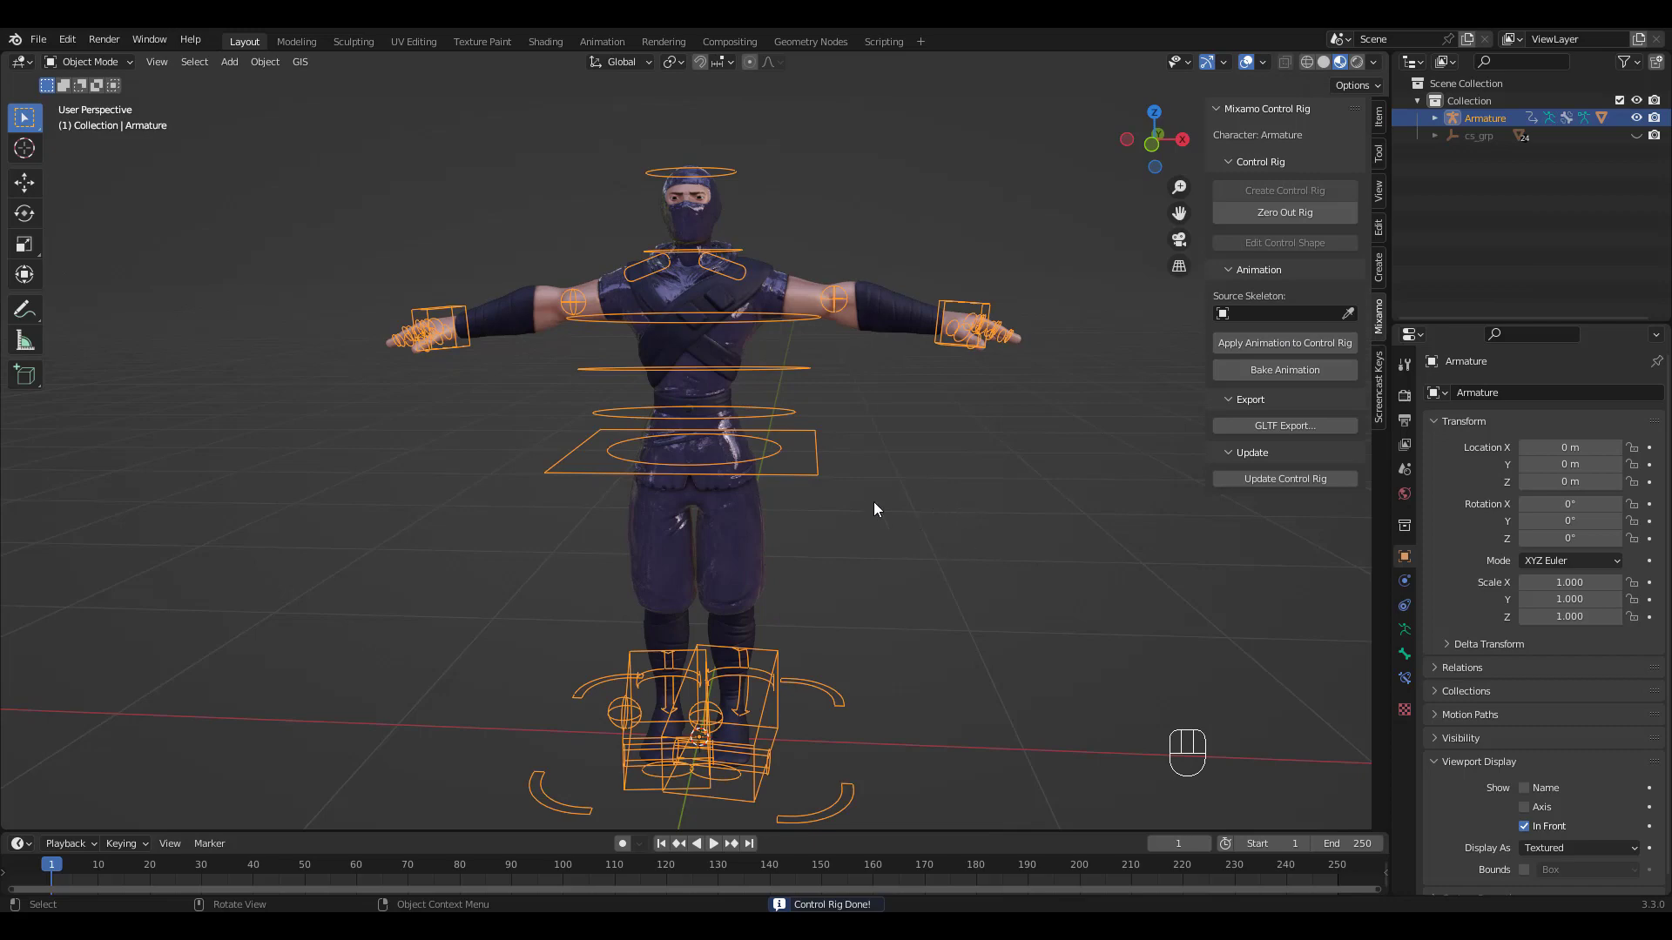
Rotate the left foot IK control in Pose Mode to test the rig
key("ctrl+Tab")
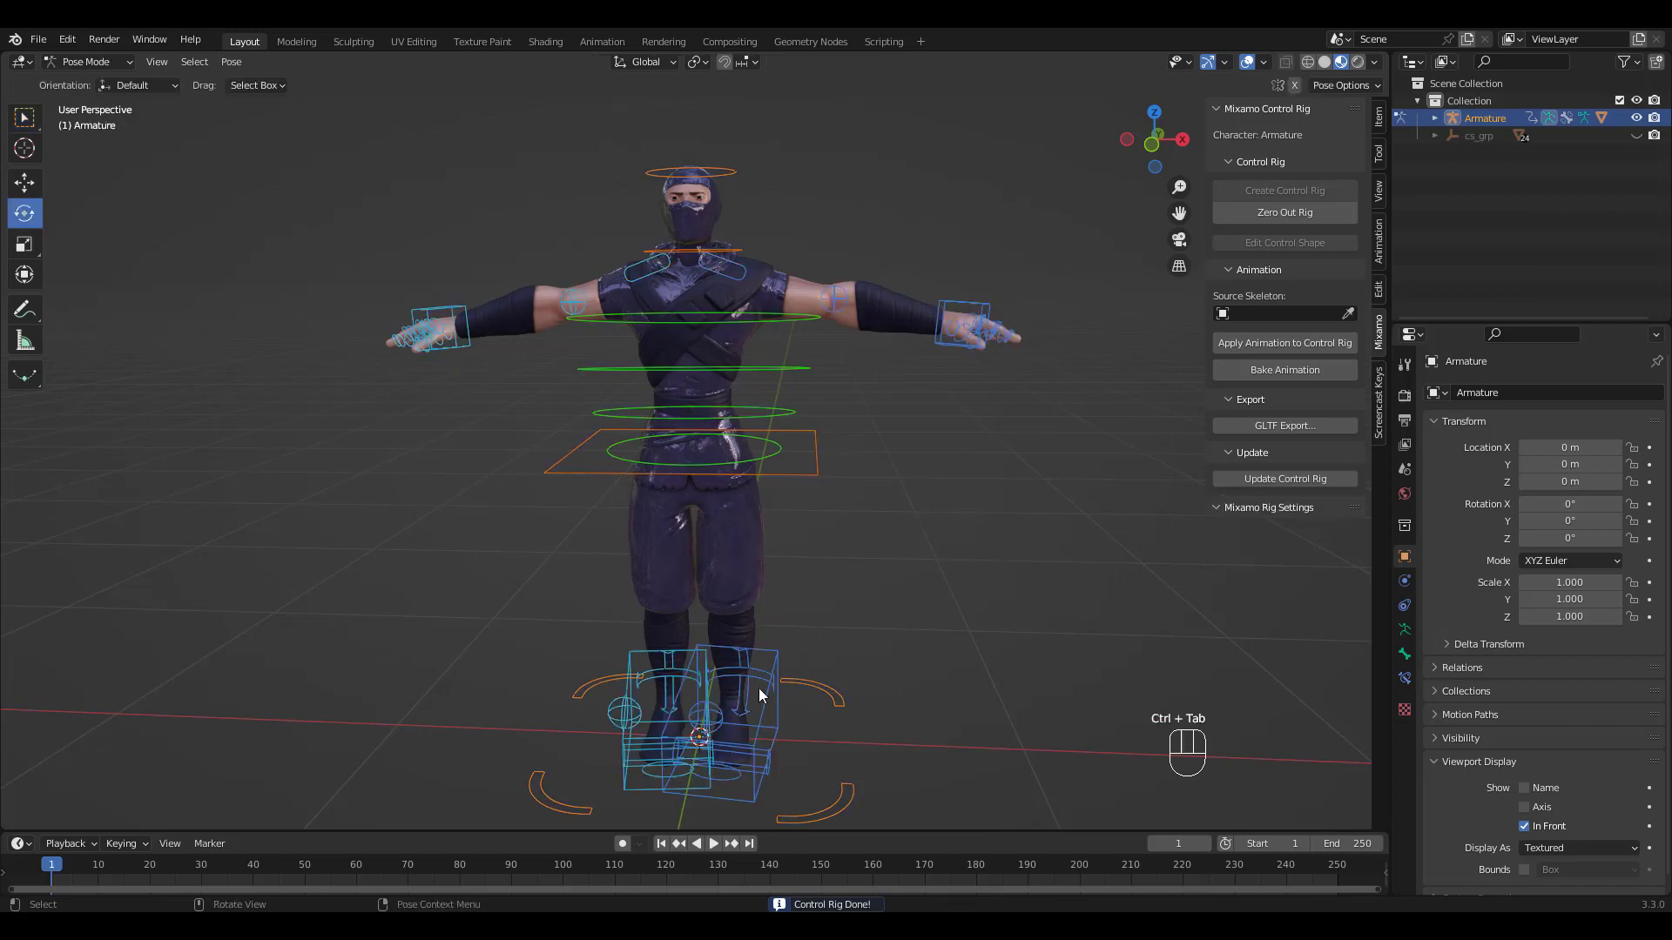
left_click(771, 696)
left_click_drag(776, 685, 745, 682)
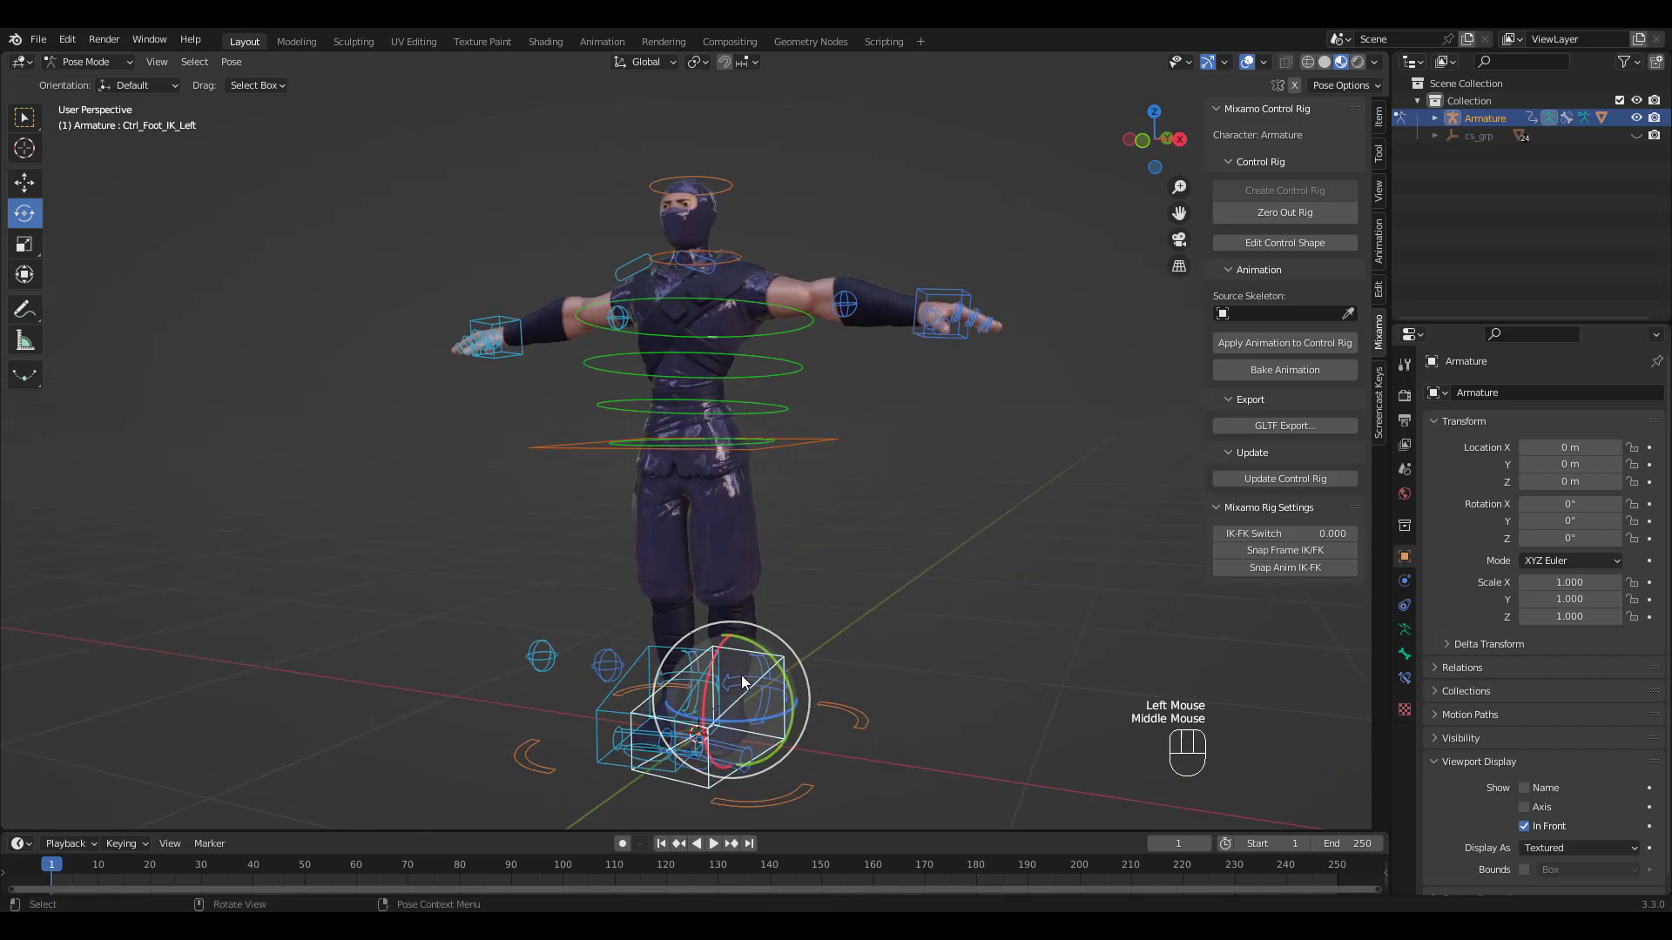
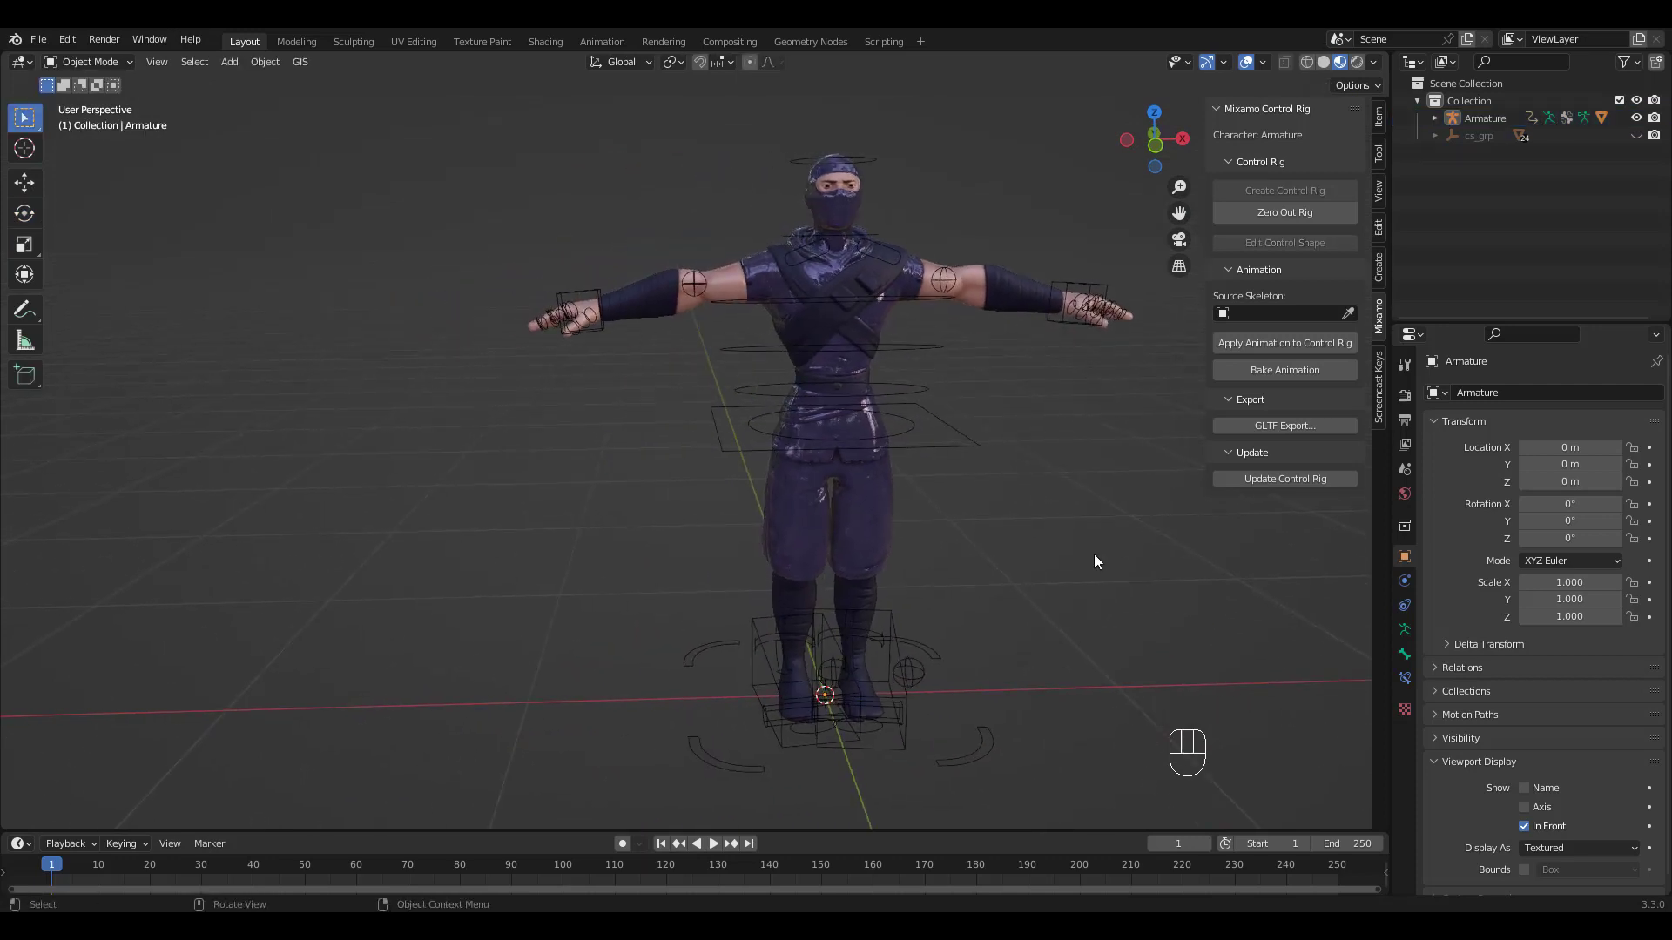
Import Bboy Uprock Start.fbx as a second armature beside the ninja and preview its animation
left_click_drag(41, 45, 292, 429)
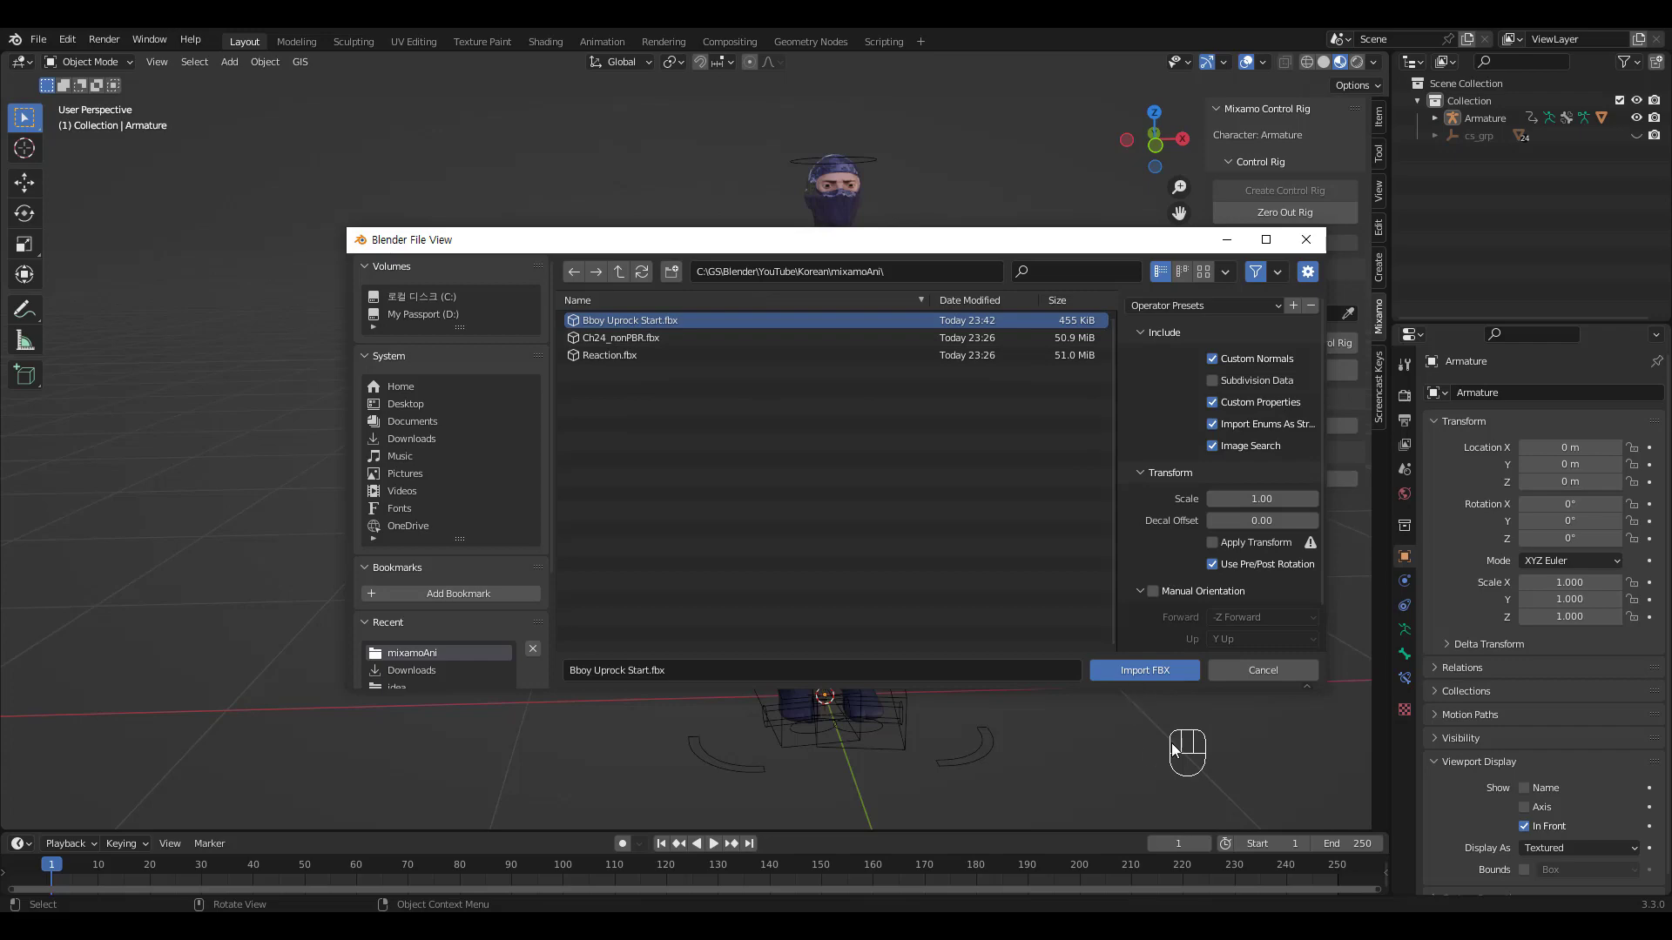
key("g")
left_click(876, 695)
left_click_drag(574, 470, 620, 501)
left_click(669, 659)
key("space")
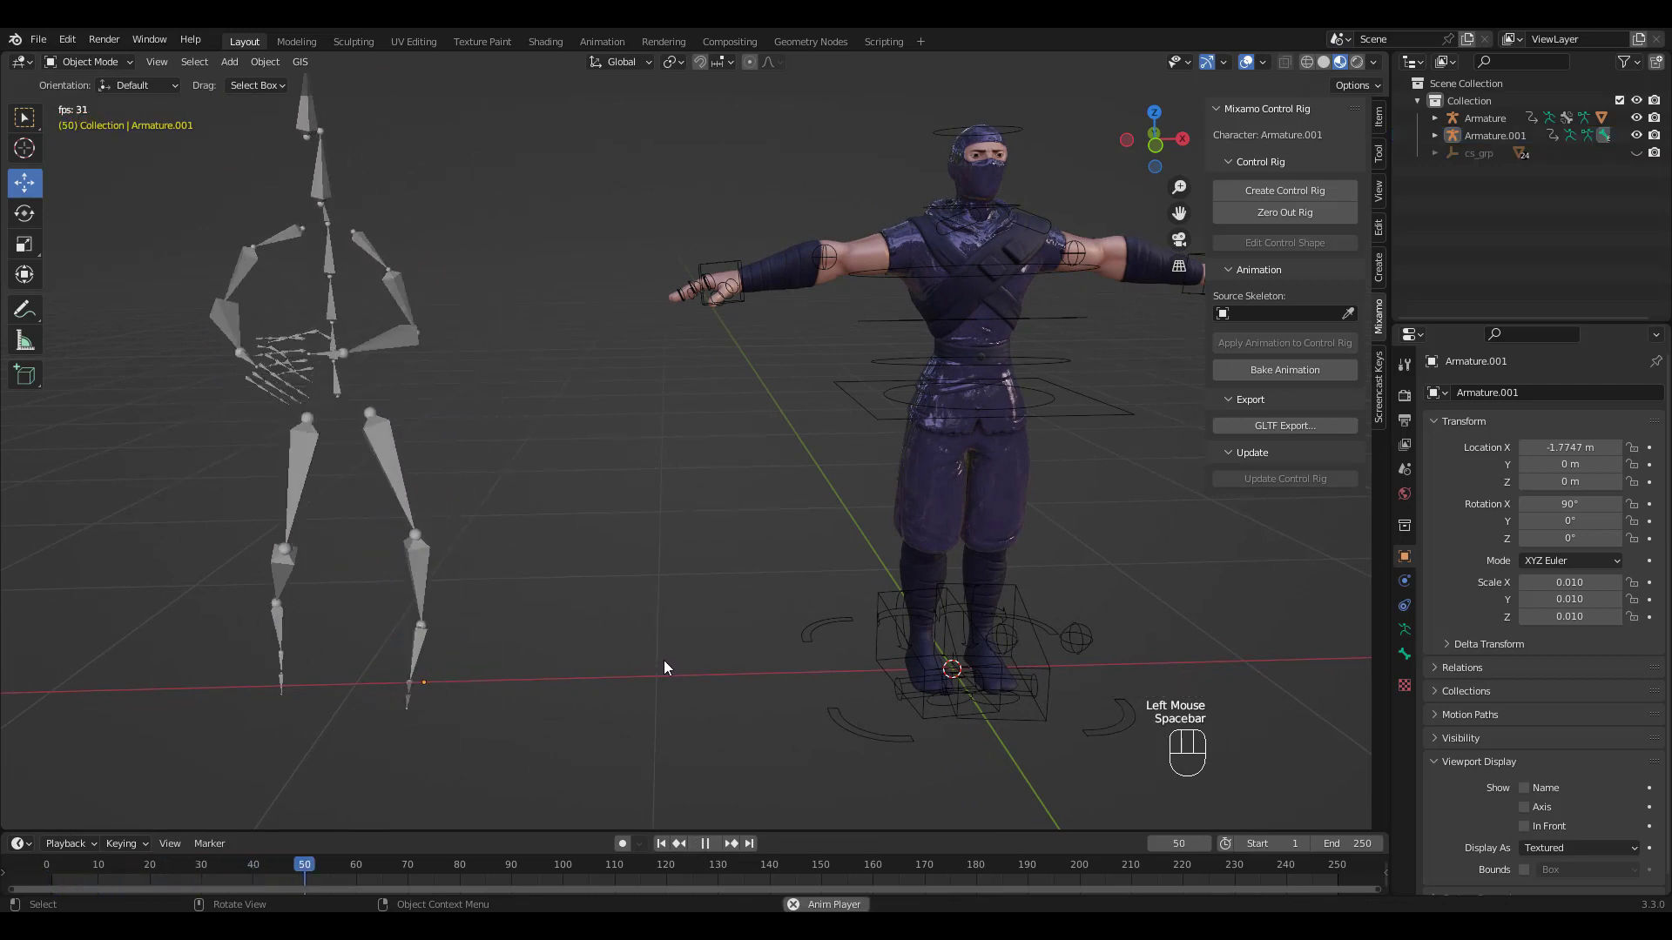
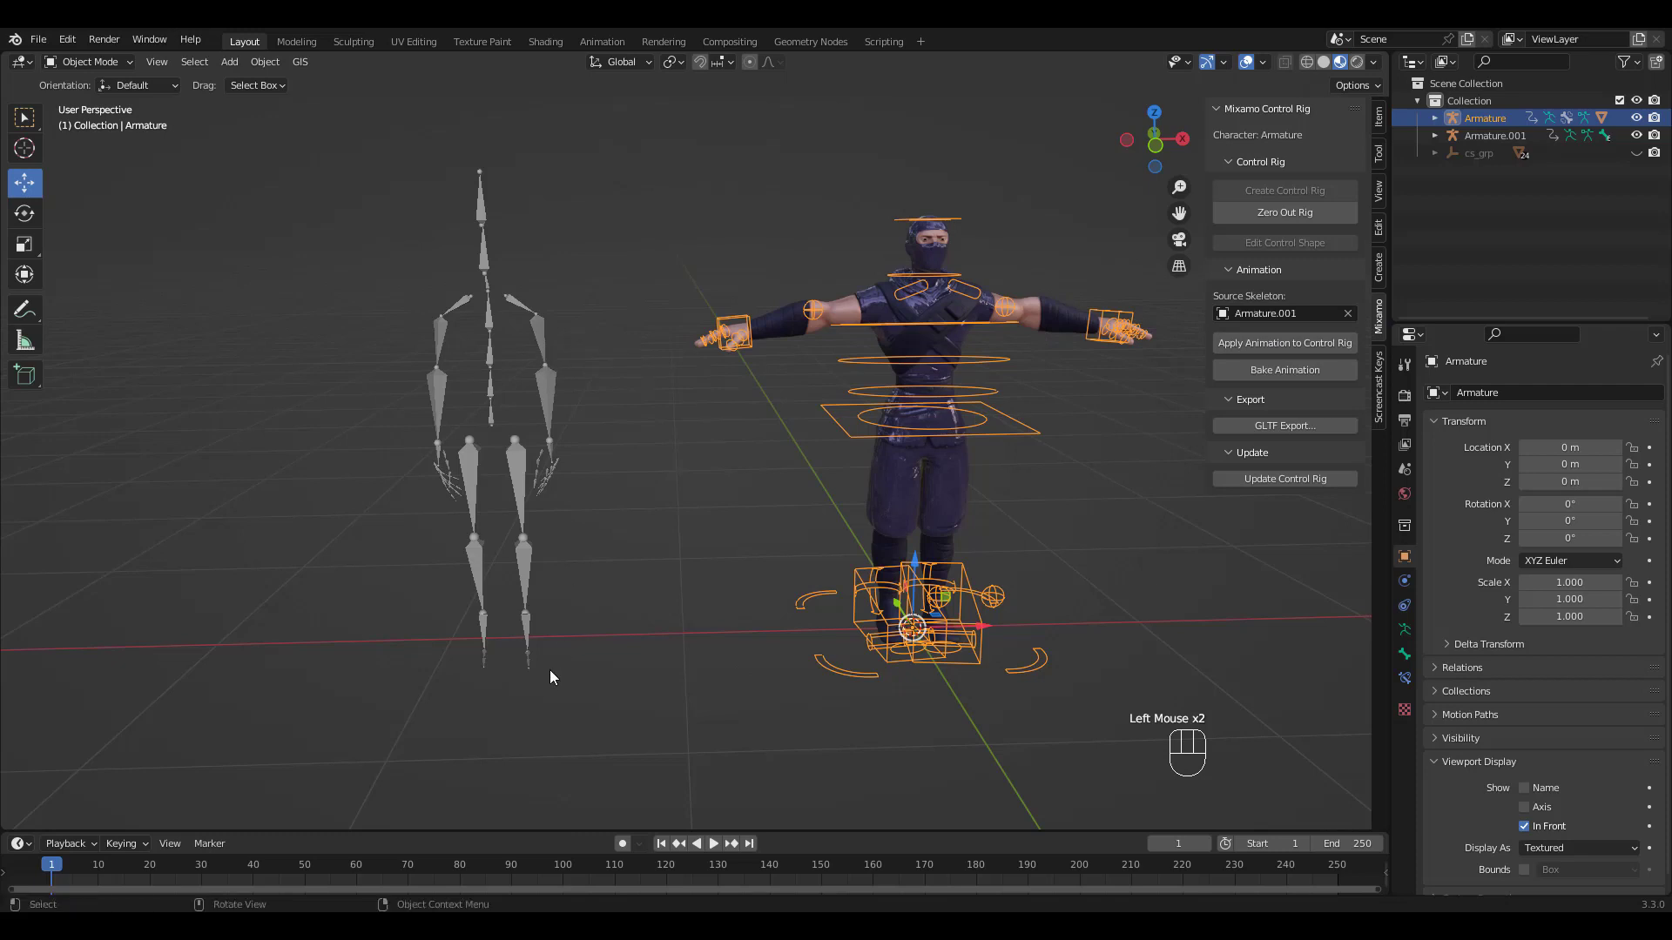
Play the transferred Uprock animation on the ninja, orbiting to watch, then stop at frame 0
left_click_drag(1249, 409, 979, 579)
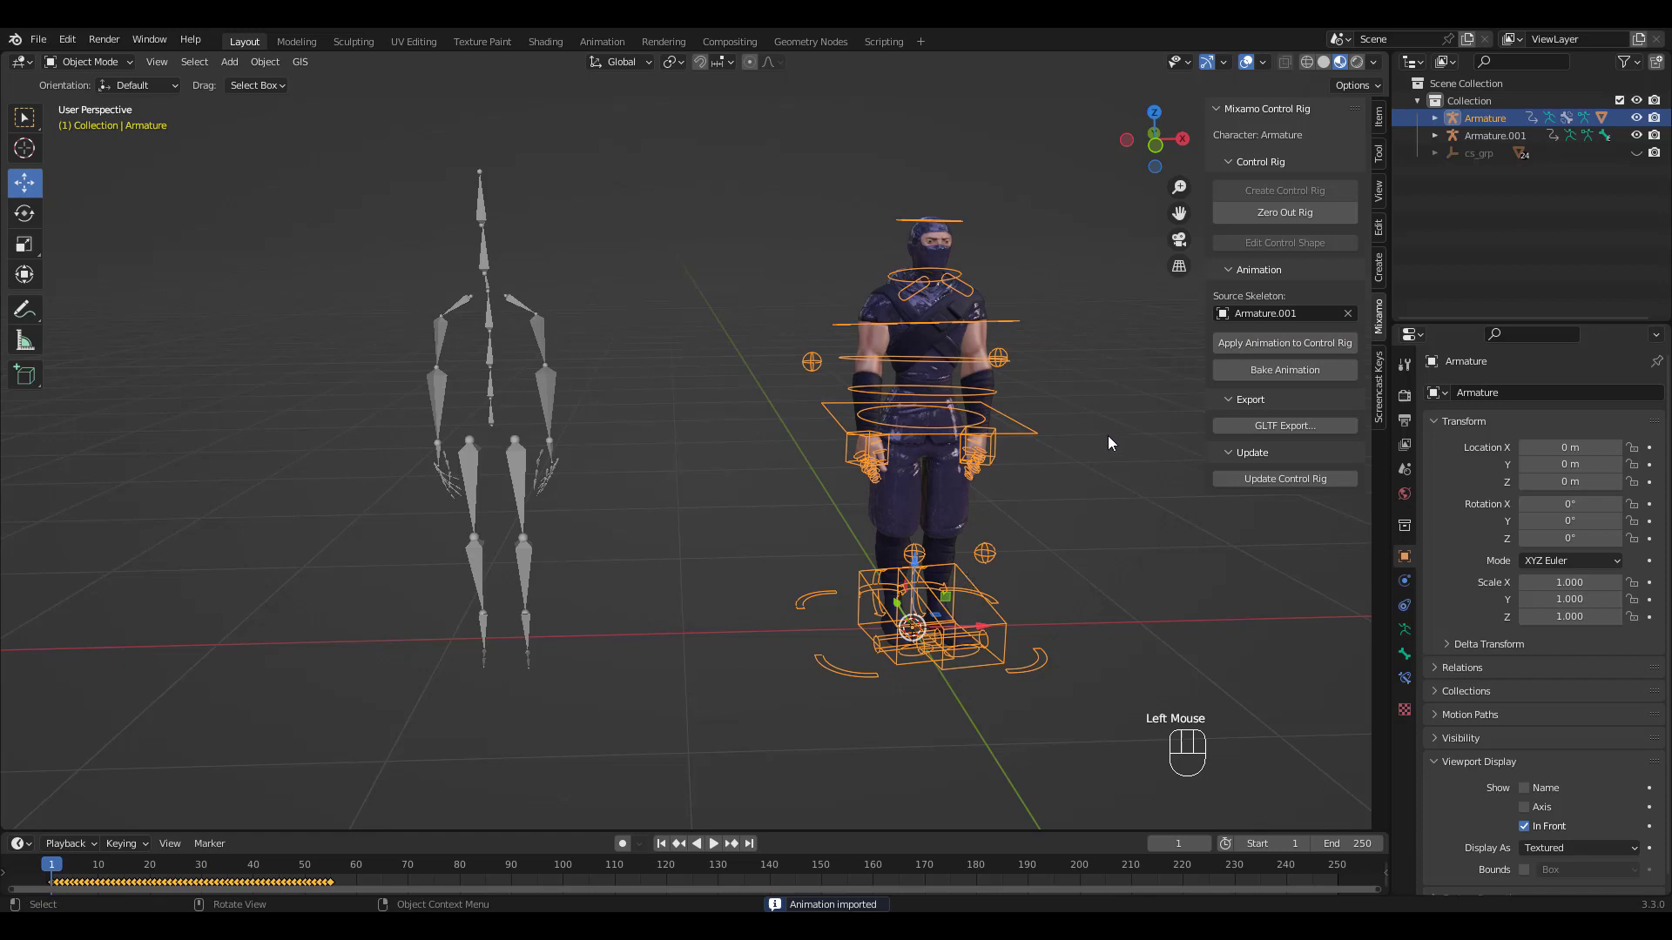
left_click(1117, 436)
left_click_drag(1054, 410, 1046, 399)
key("space")
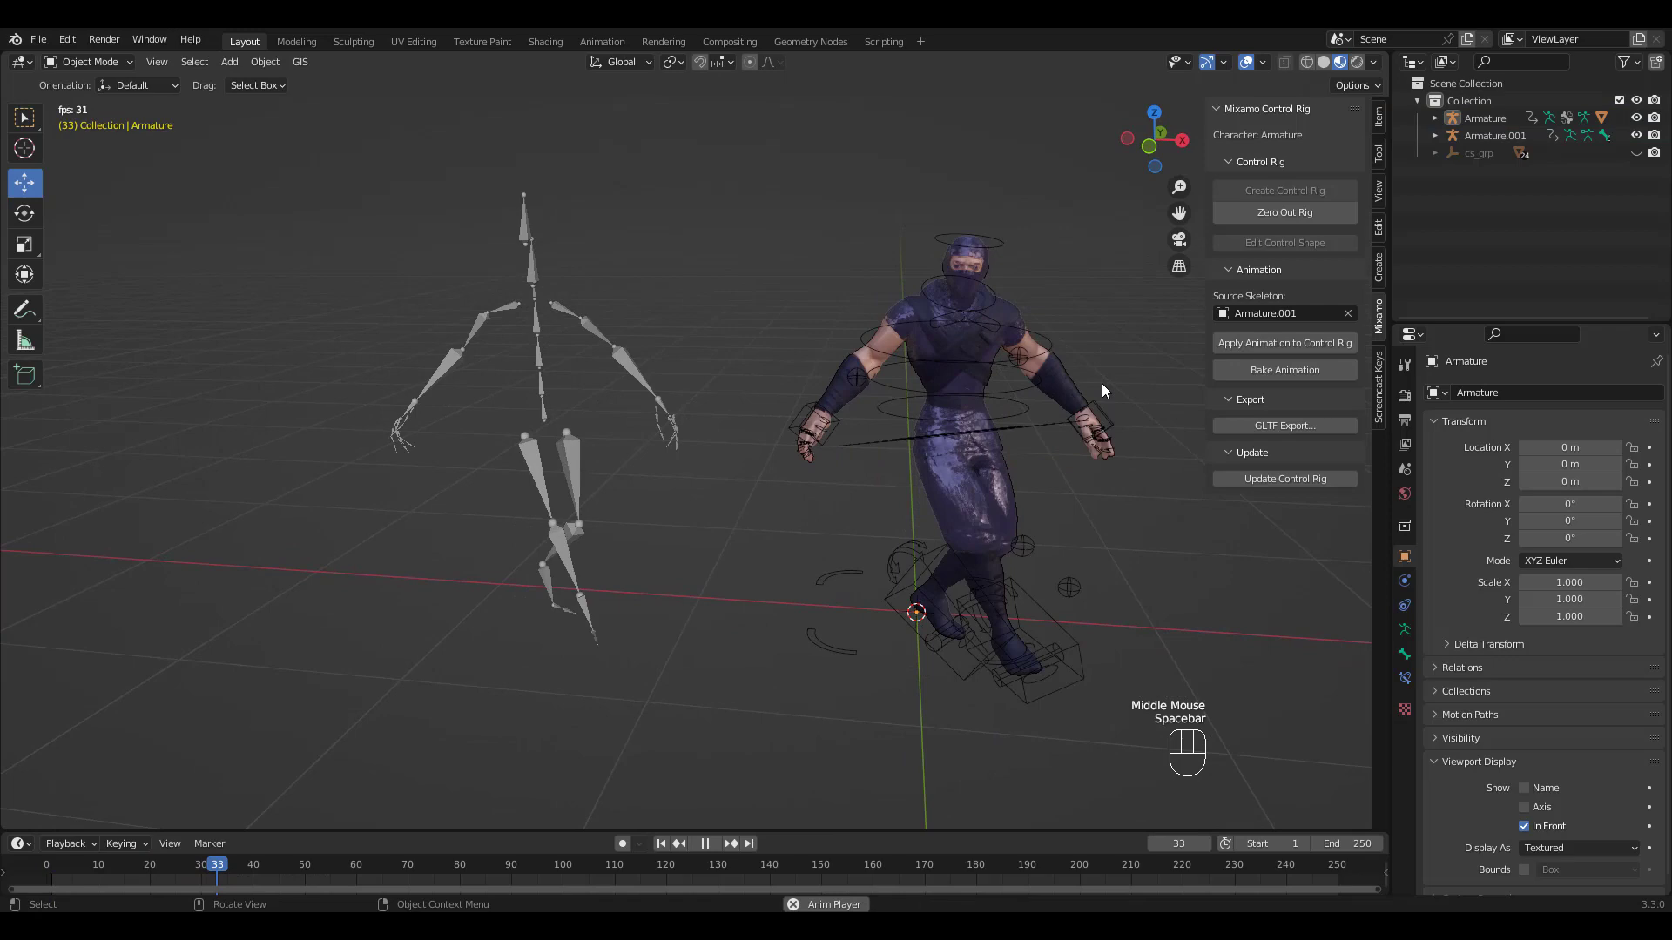
key("space")
left_click_drag(884, 443, 843, 467)
left_click_drag(471, 866, 59, 839)
key("e")
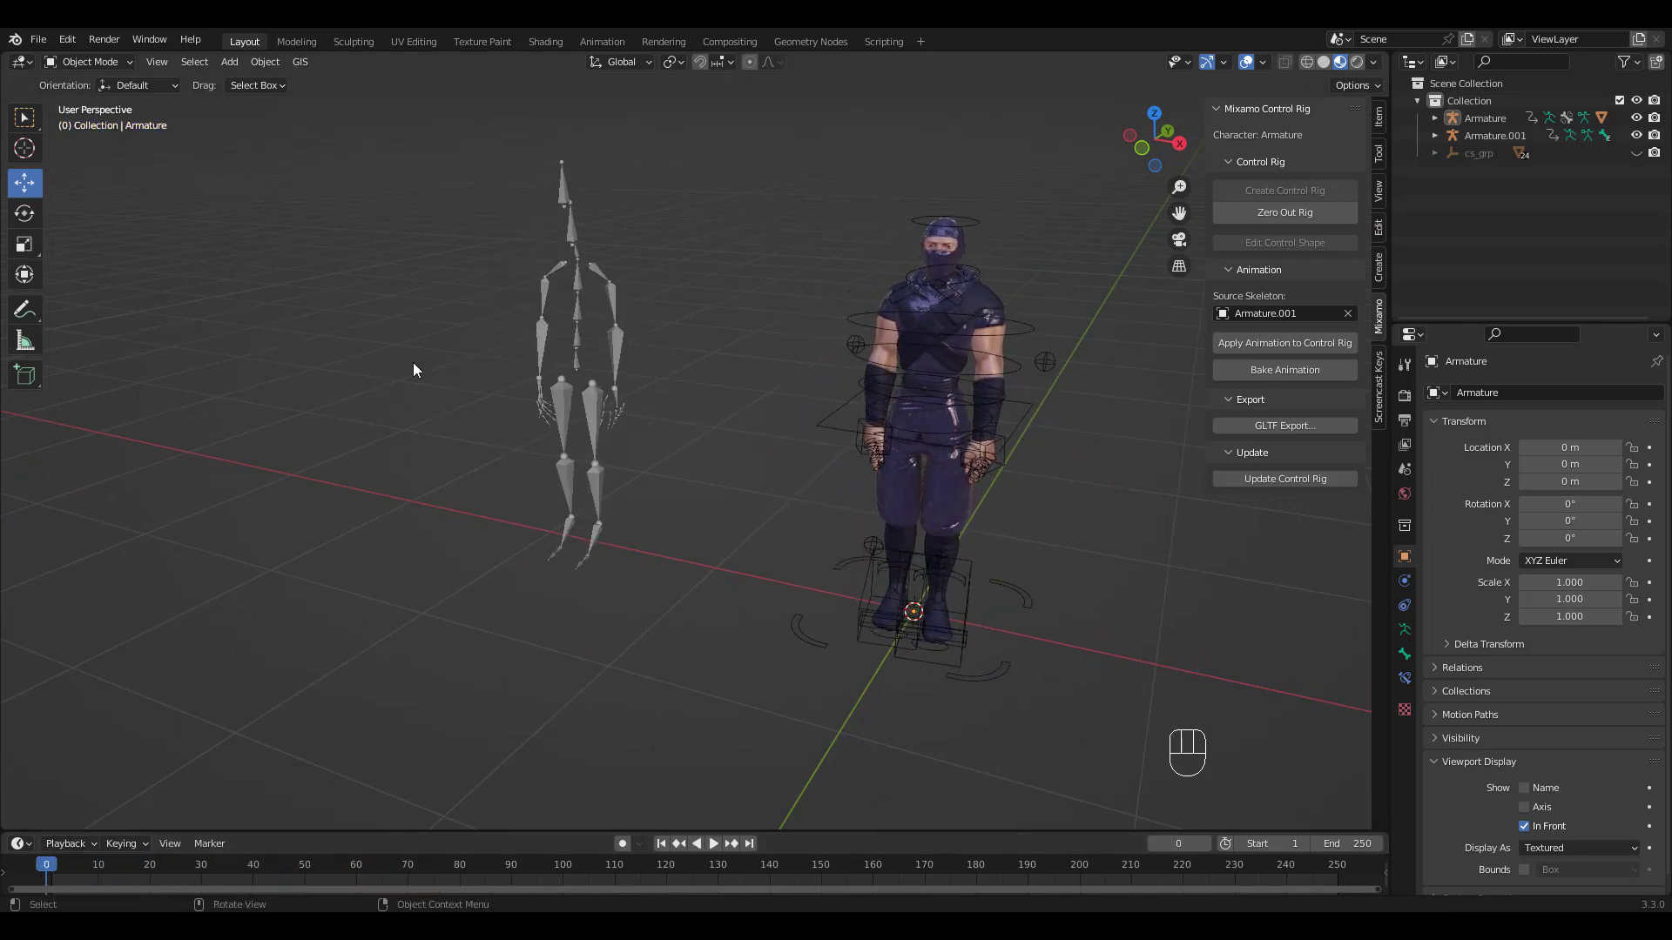